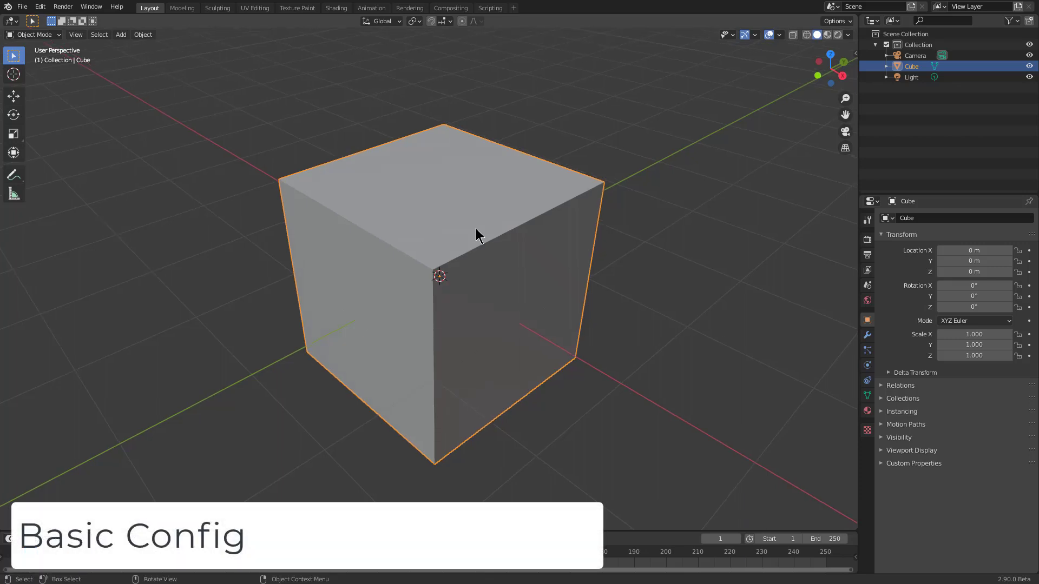
Reset Blender to factory settings and select the camera and light in the scene
click(30, 13)
click(23, 5)
double_click(21, 10)
click(73, 200)
click(141, 220)
scroll(up, 3)
middle_click(419, 245)
scroll(down, 3)
click(377, 350)
Delete the camera and light, leaving only the default cube, and inspect the view
key(shift+x)
click(551, 162)
scroll(up, 3)
scroll(down, 3)
middle_click(466, 258)
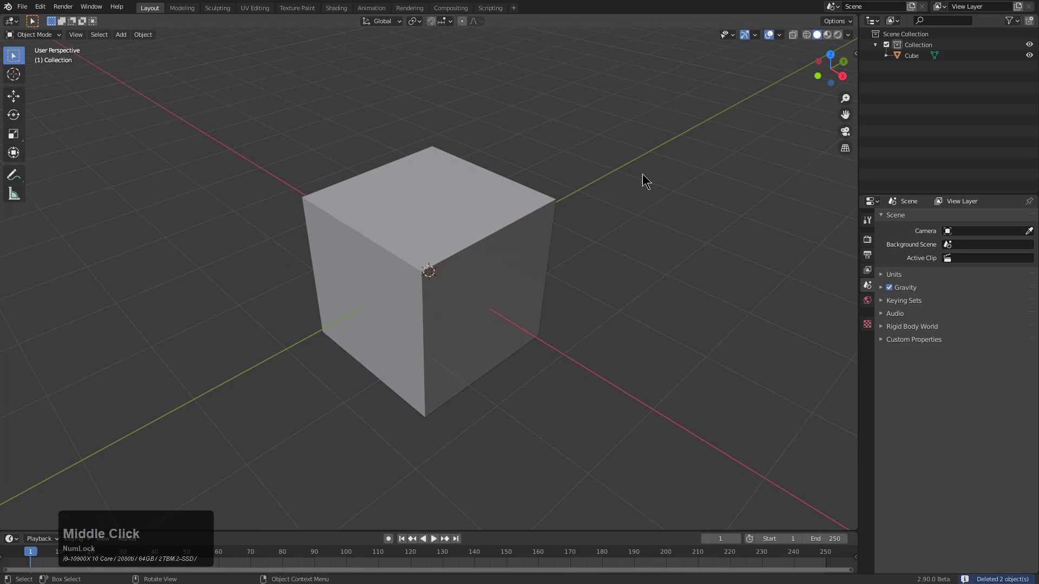
middle_click(501, 226)
scroll(up, 3)
middle_click(481, 233)
In Edit > Preferences > Add-ons, enable the 3D View: Hard Ops 9 add-on
click(50, 5)
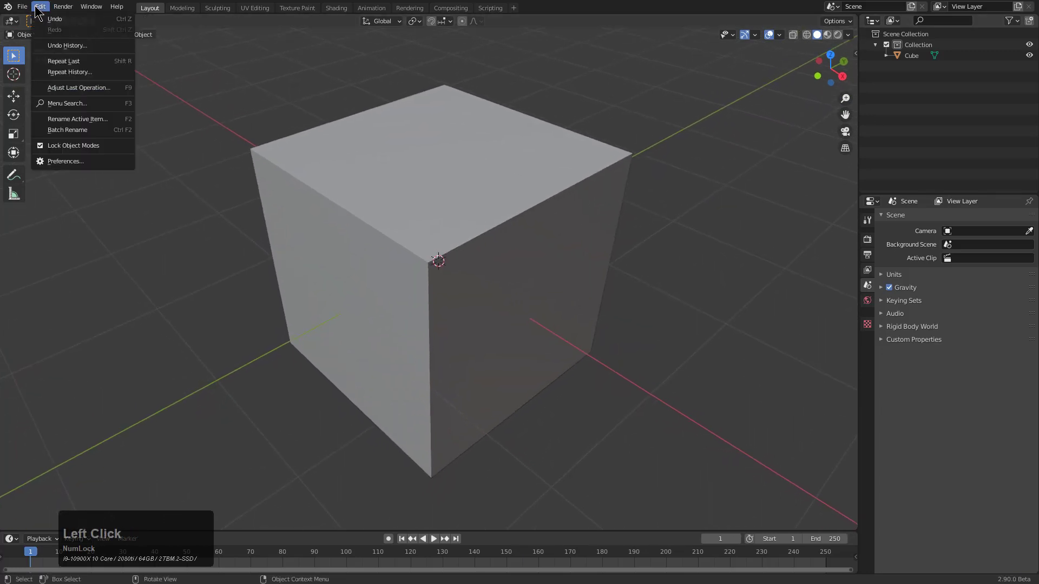
click(37, 5)
double_click(38, 5)
click(64, 159)
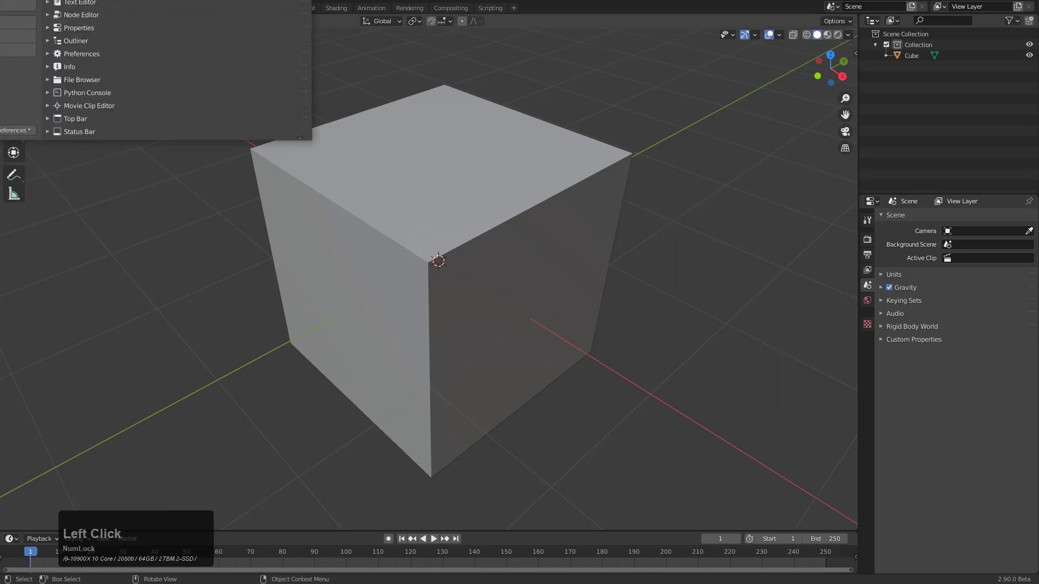
drag(269, 25, 142, 147)
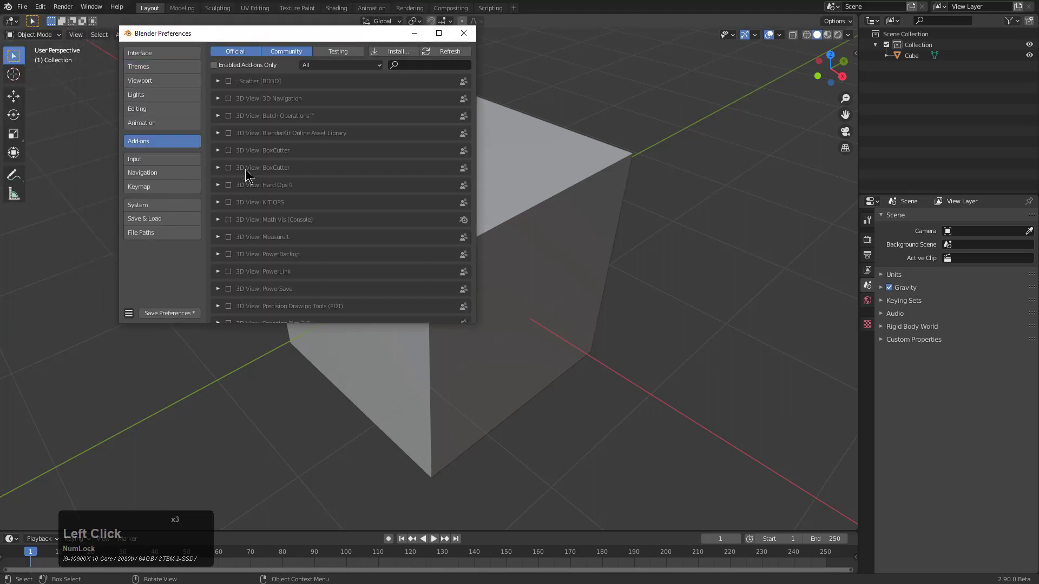
click(230, 188)
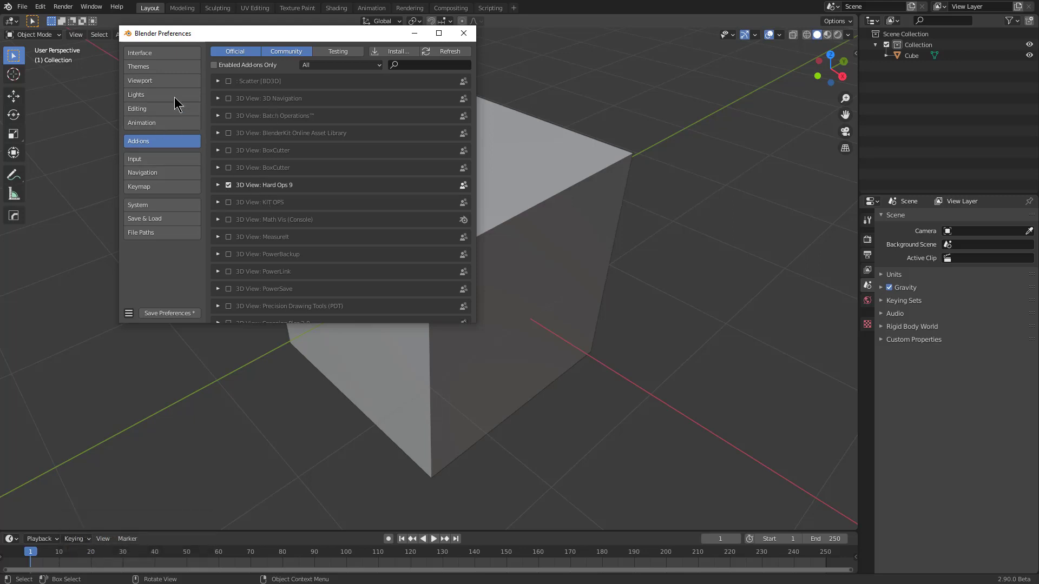
In Themes > 3D Viewport, tint the Active Object colour a pale salmon pink
click(157, 58)
click(158, 67)
click(268, 55)
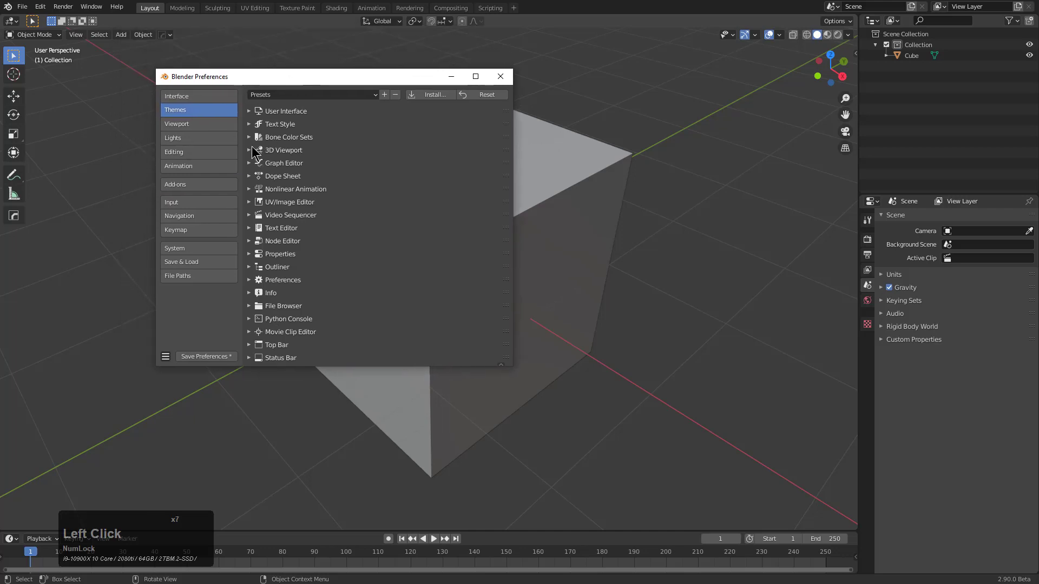
click(252, 152)
click(356, 75)
click(557, 212)
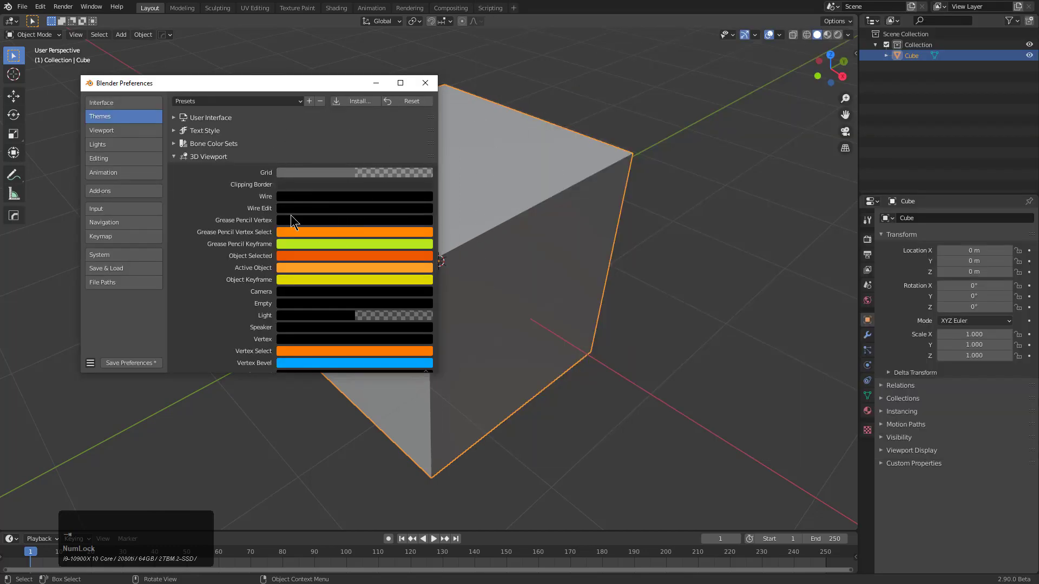
click(298, 272)
click(366, 168)
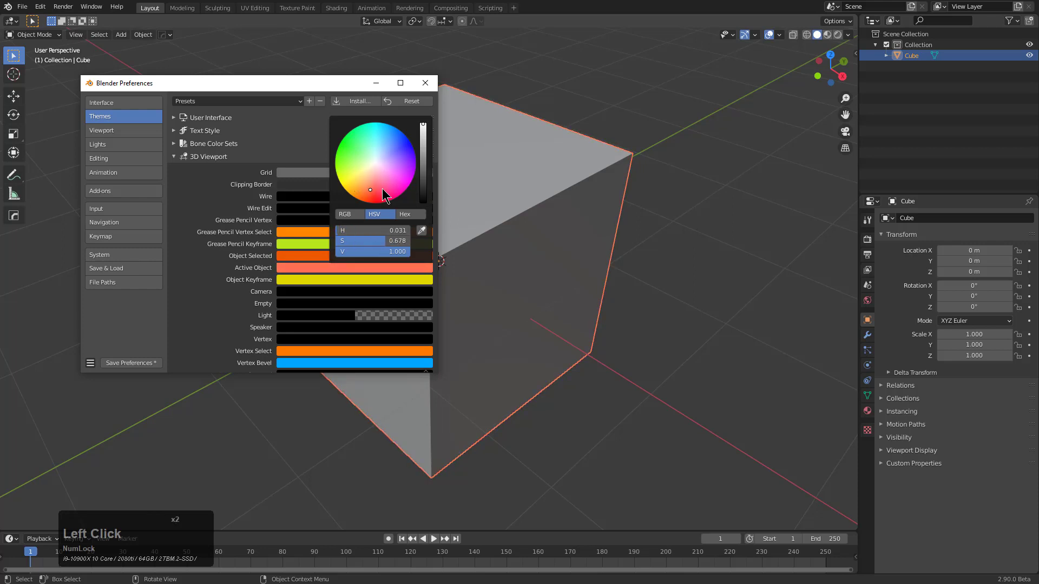
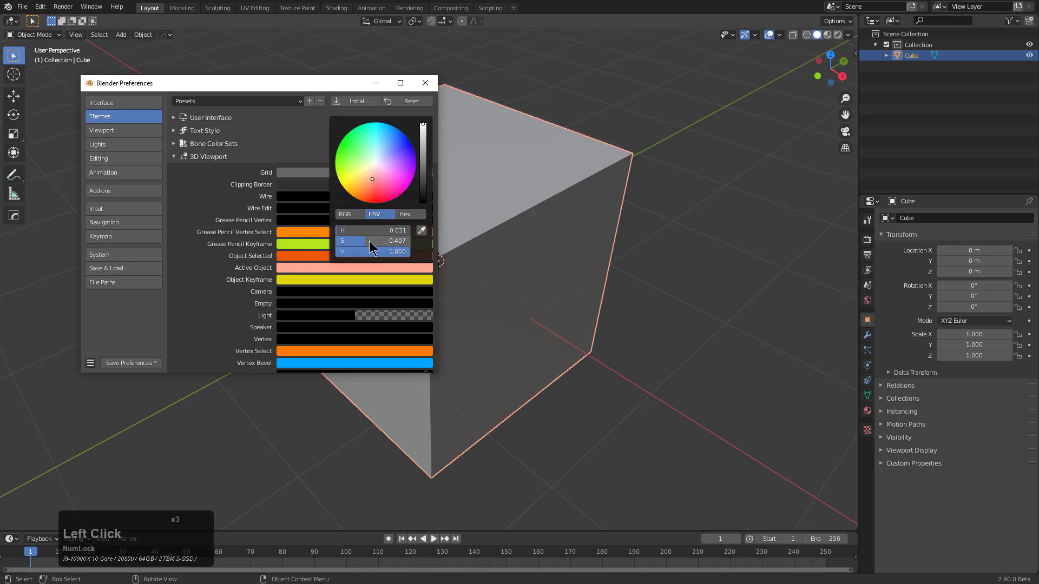
Set the viewport vertex size to 6 px and outline width to 4 px
scroll(down, 3)
scroll(up, 3)
scroll(up, 3)
scroll(down, 3)
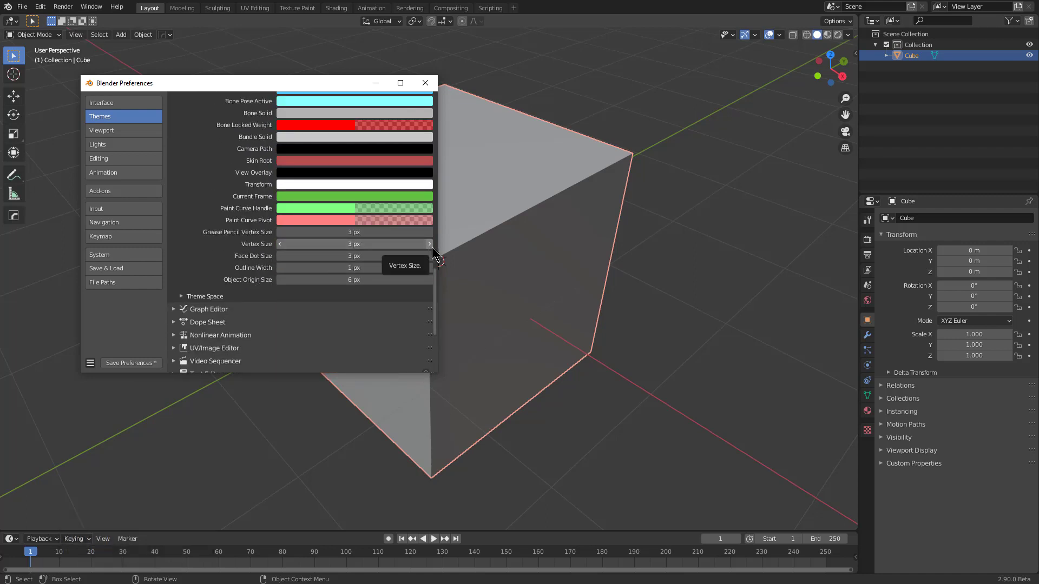
click(430, 250)
double_click(430, 250)
click(430, 250)
click(432, 268)
double_click(433, 267)
click(433, 267)
click(189, 301)
Under Gradient Colors, set the viewport Background Type to Vignette
scroll(down, 3)
click(189, 228)
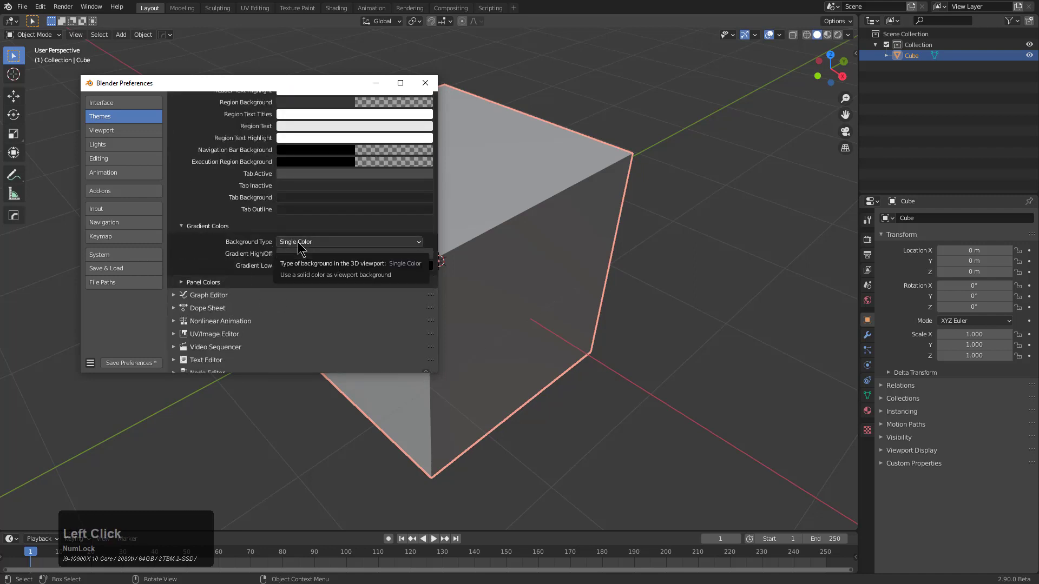
click(301, 244)
click(301, 282)
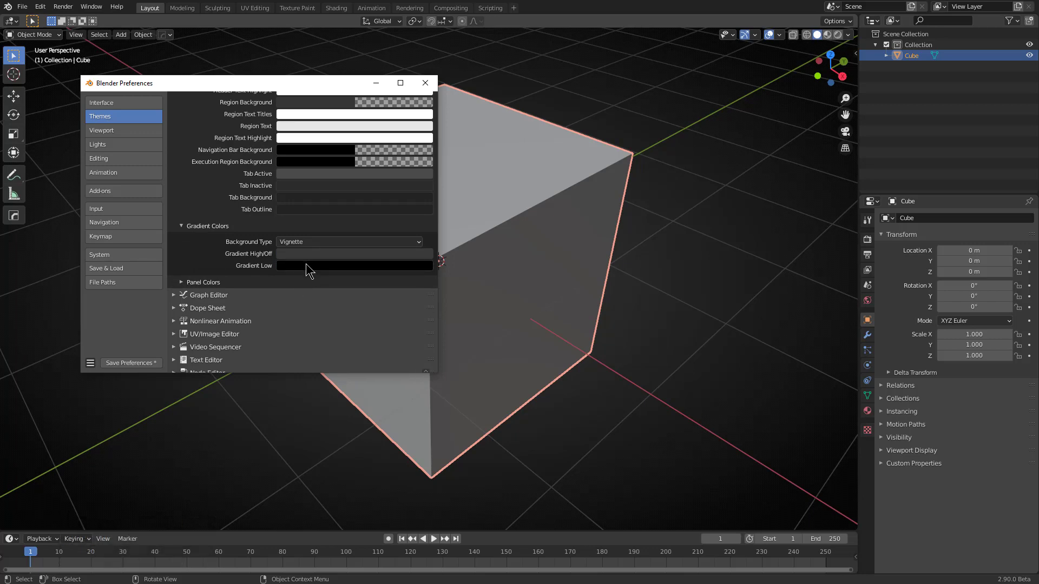
Lighten the Gradient High colour and set Gradient Low to a dark grey
click(311, 268)
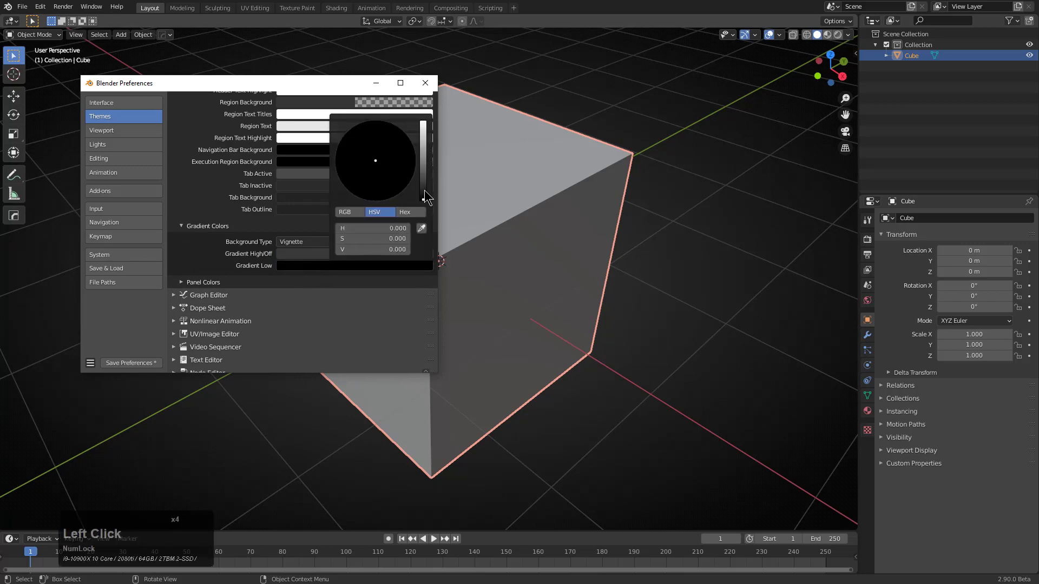
click(427, 194)
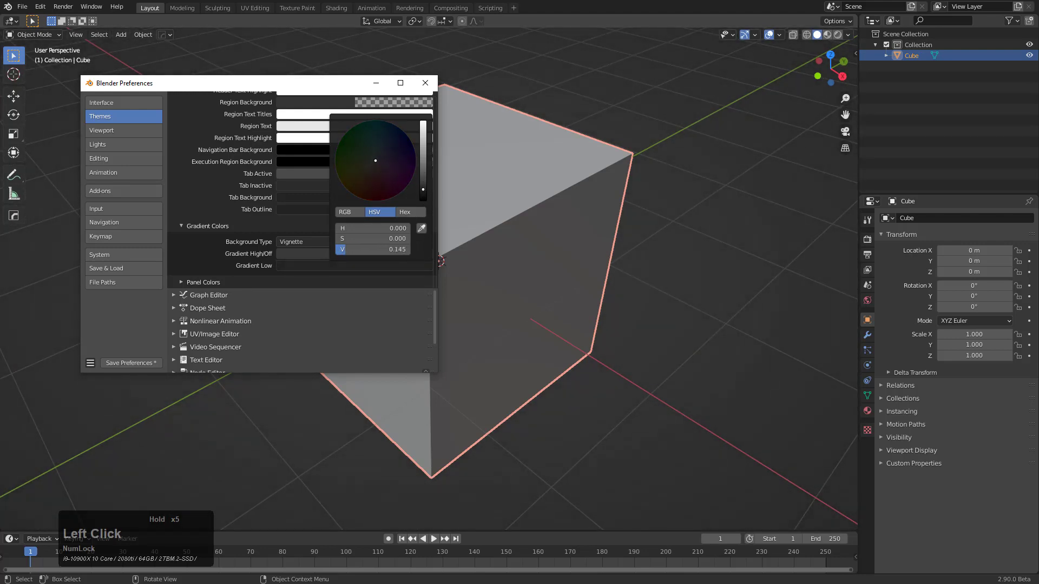
double_click(306, 259)
click(422, 169)
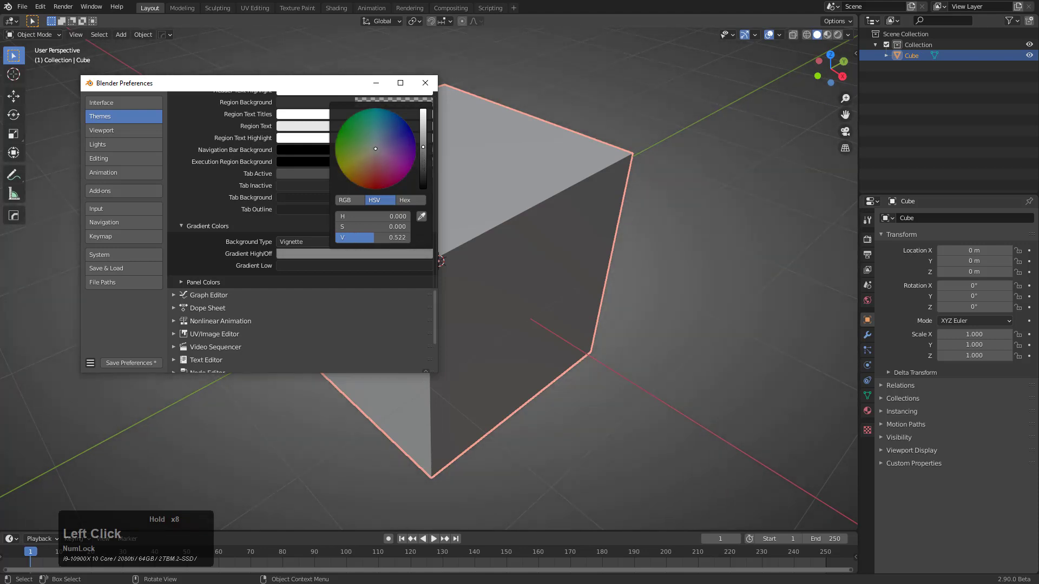
click(330, 268)
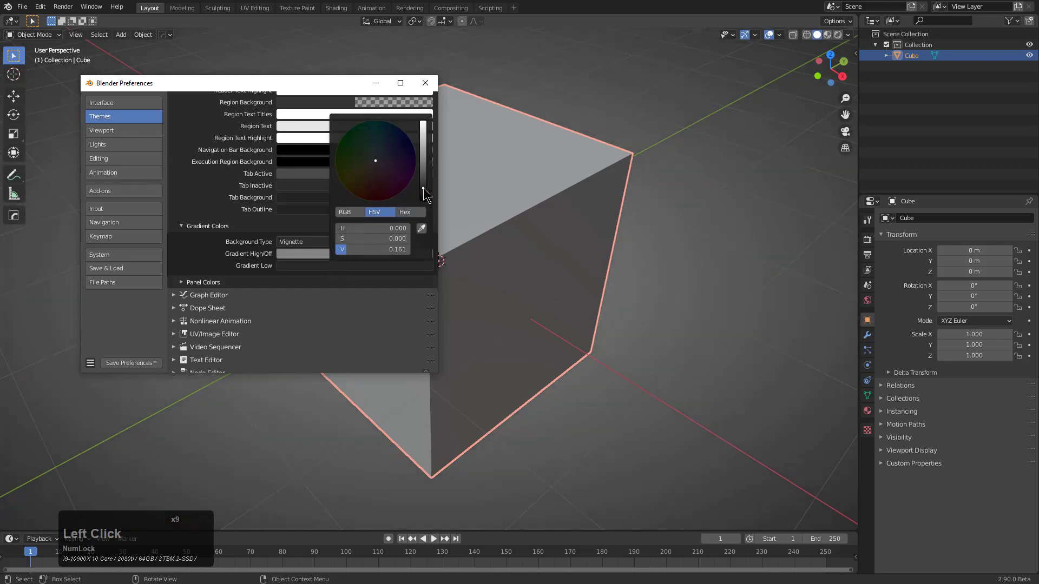
click(424, 193)
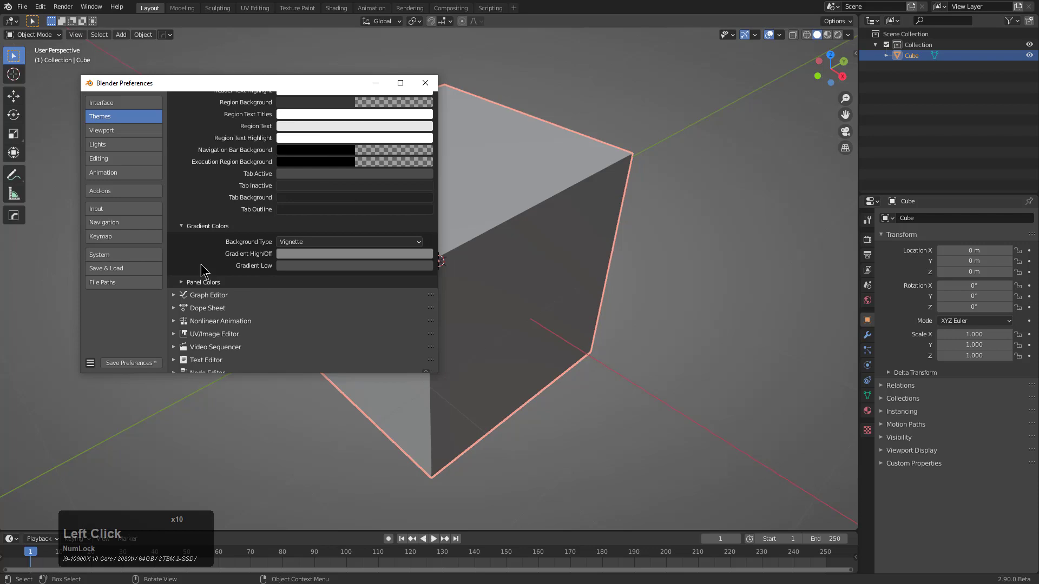
Collapse and browse the remaining Themes panels in the Preferences
click(187, 226)
click(184, 239)
click(190, 235)
scroll(down, 3)
scroll(up, 3)
click(180, 118)
click(179, 118)
click(175, 118)
Scroll through the theme settings toward the Viewport preferences category
scroll(down, 3)
scroll(up, 3)
click(199, 271)
scroll(down, 3)
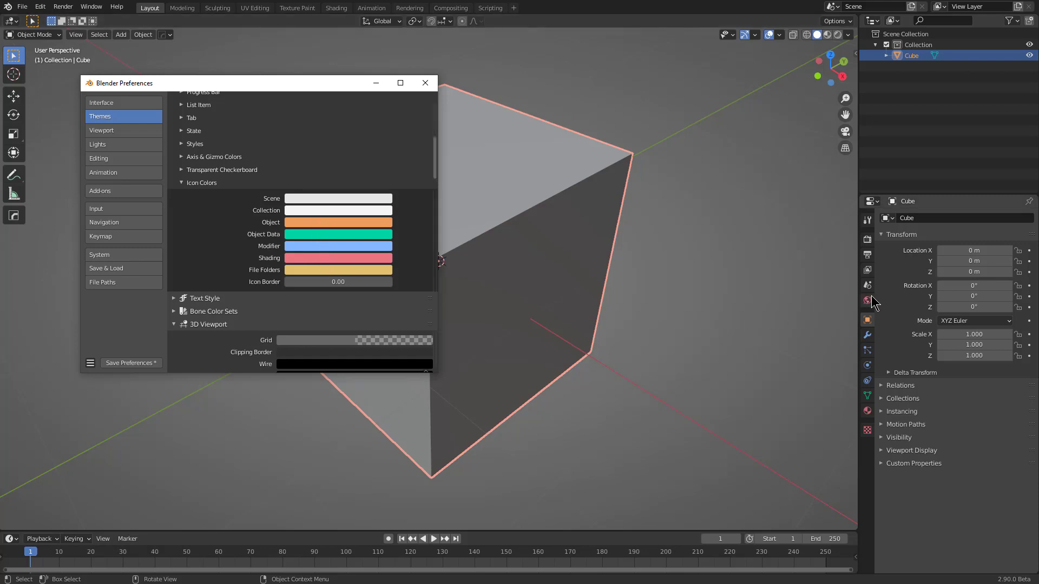
scroll(up, 3)
click(173, 115)
scroll(down, 3)
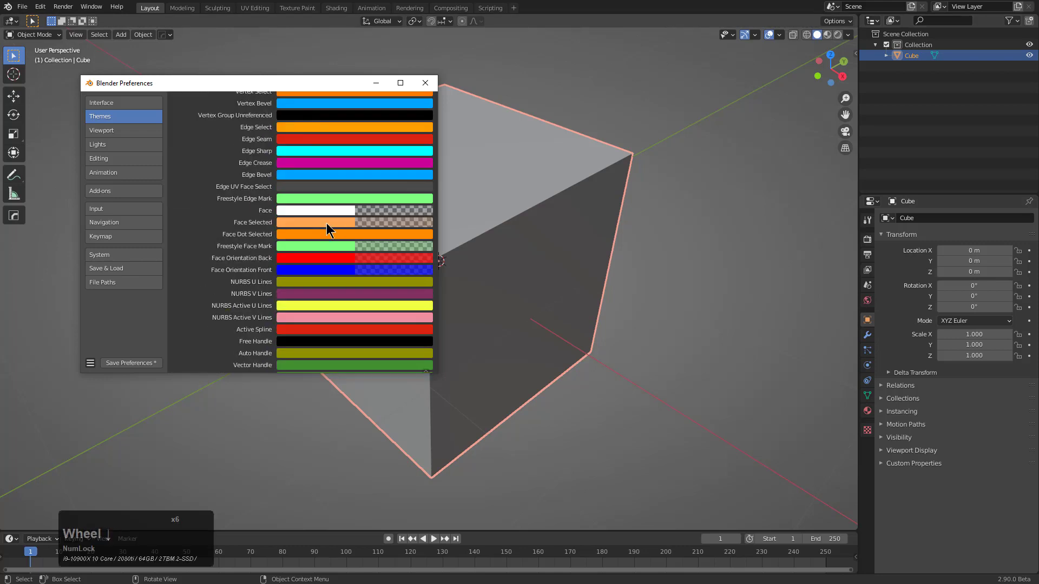
scroll(down, 3)
scroll(down, 3)
On the Viewport page, raise viewport anti-aliasing to 16 samples and adjust quality options
click(293, 167)
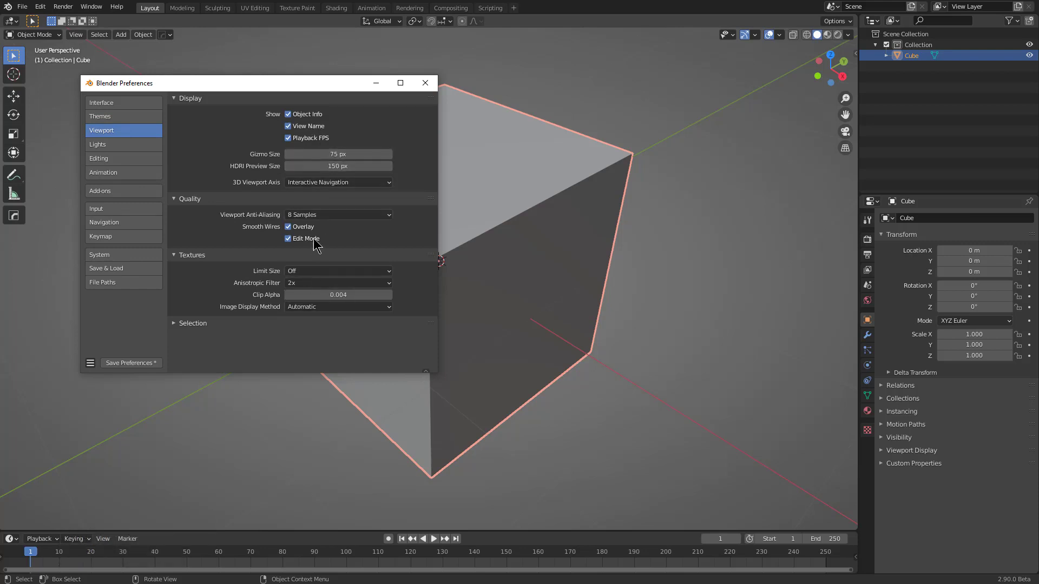
click(320, 217)
click(317, 290)
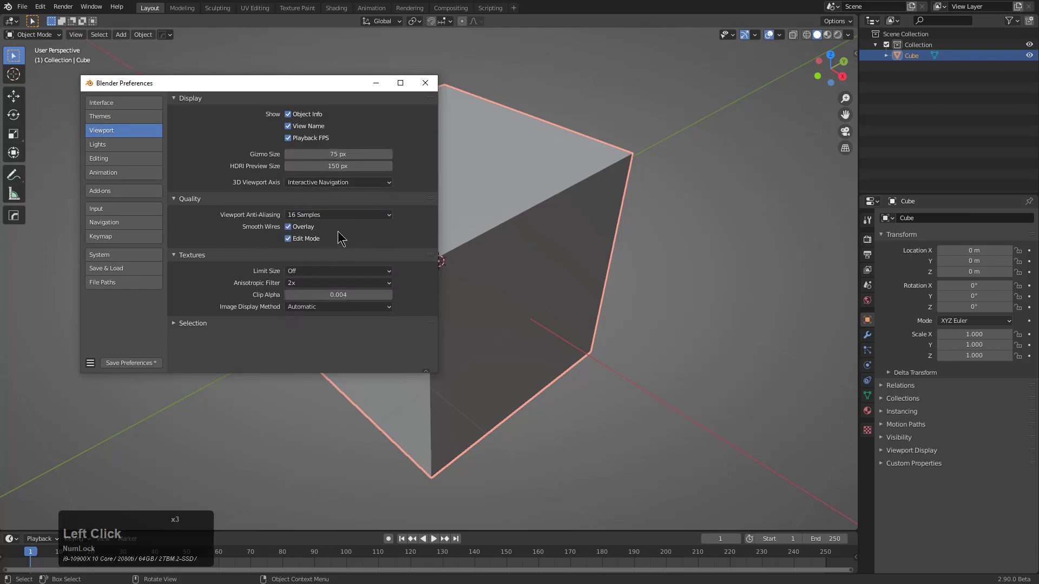
click(306, 287)
click(307, 334)
Browse Editing, Animation and Input pages, then turn off Auto Perspective under Navigation
click(131, 147)
click(114, 160)
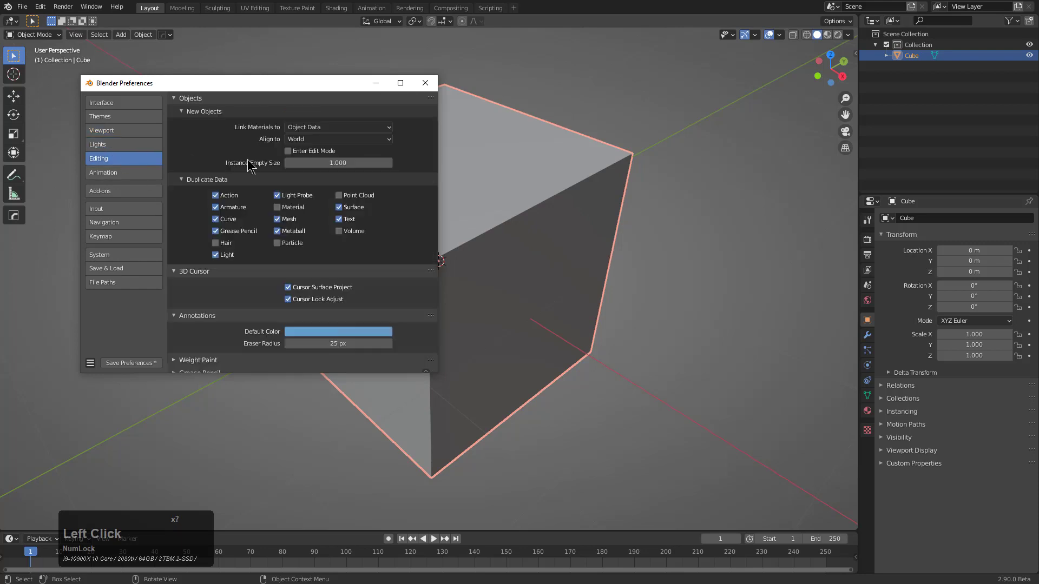
scroll(down, 3)
double_click(129, 169)
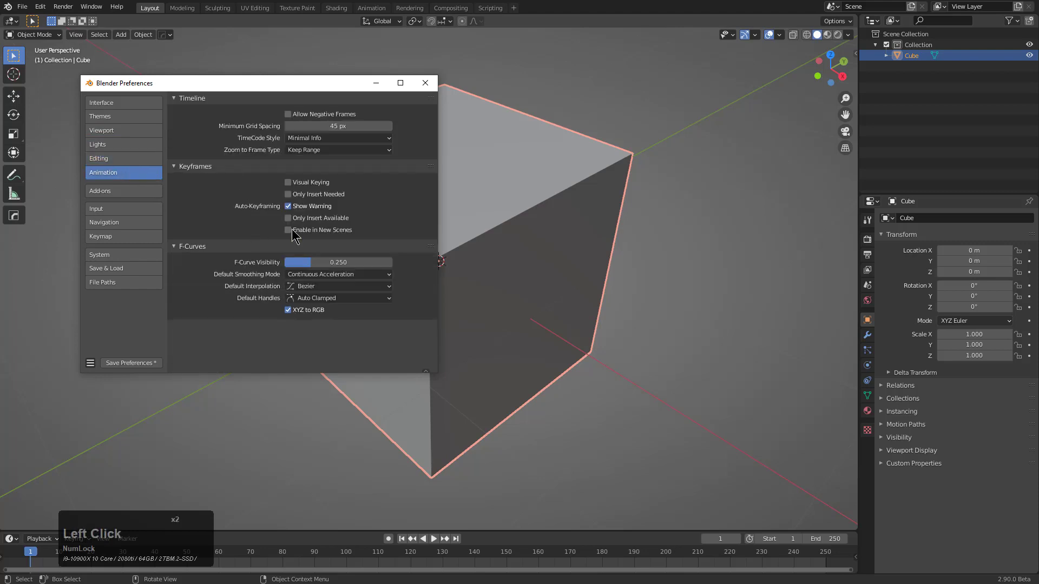
click(106, 193)
click(105, 214)
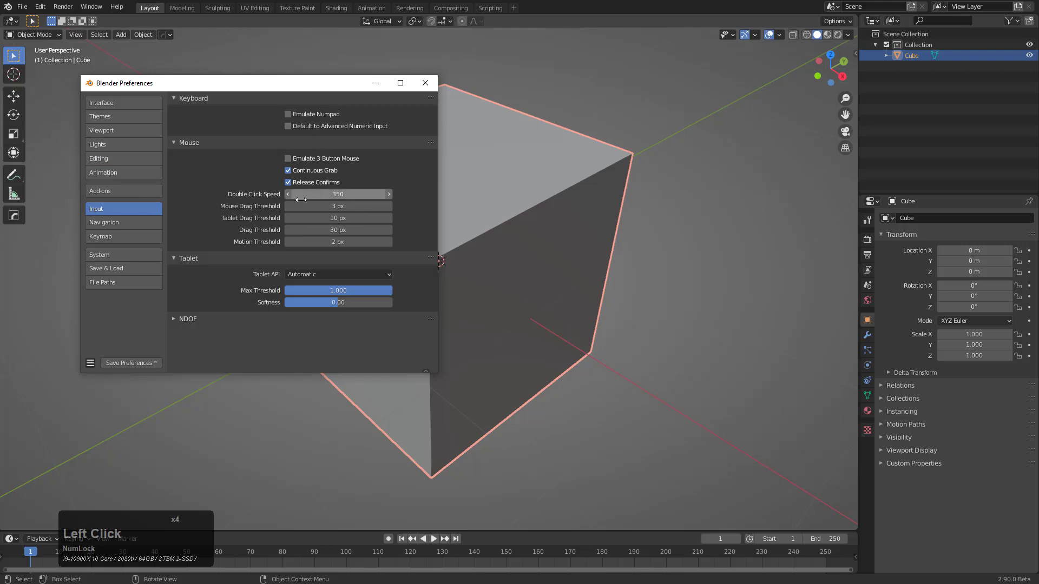
click(102, 221)
click(295, 156)
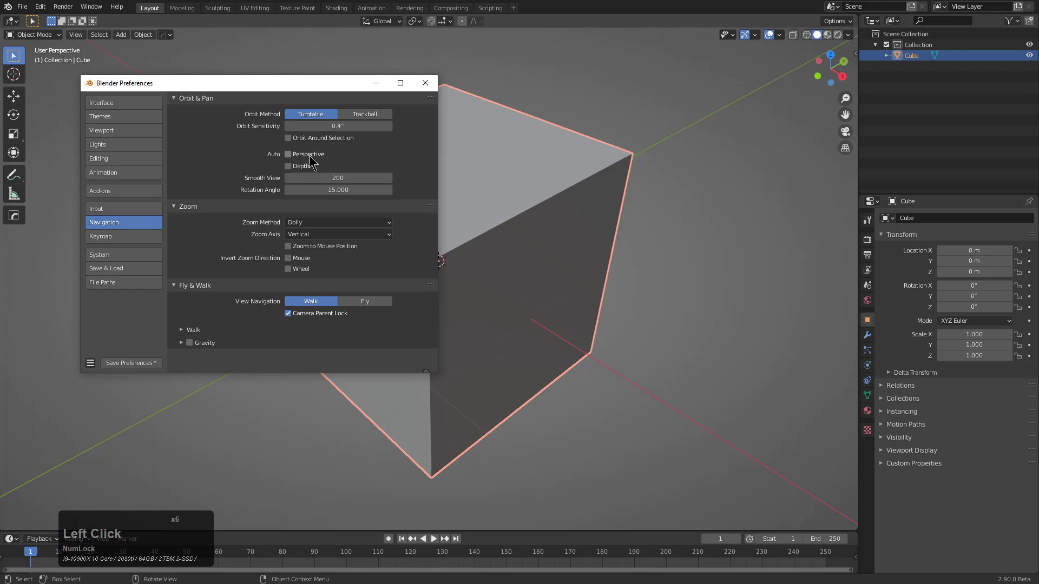
In Keymap, set the Spacebar Action to Search
click(118, 234)
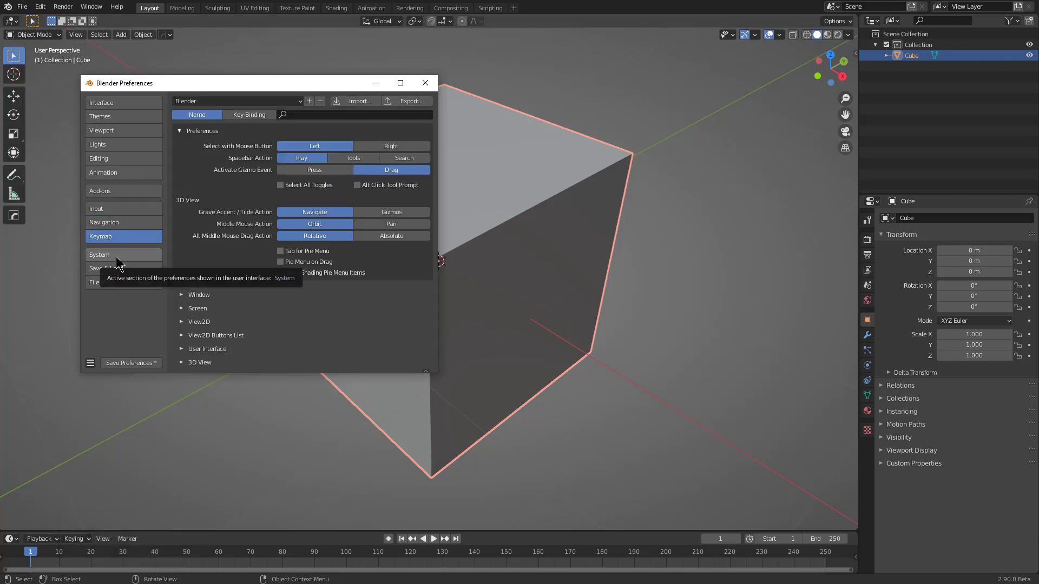
click(399, 161)
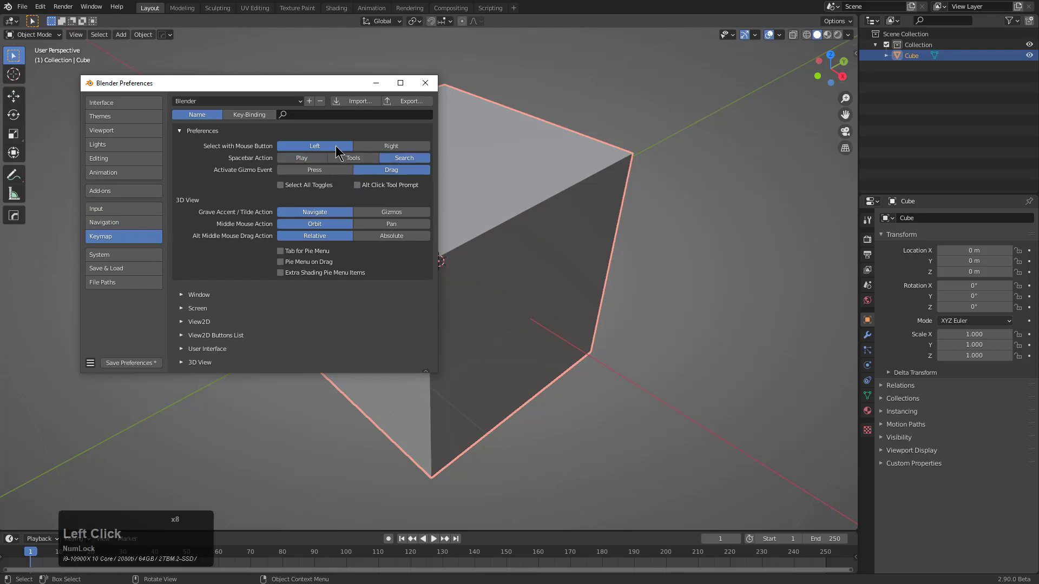
In System, use CUDA for Cycles rendering with the RTX 2080 Ti and CPU enabled
click(103, 259)
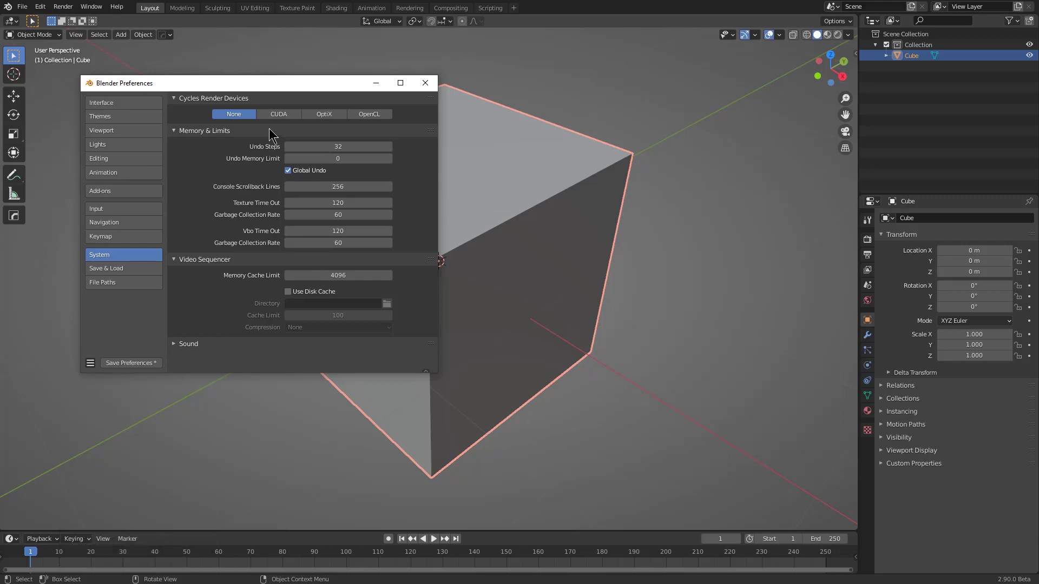
click(265, 144)
scroll(down, 3)
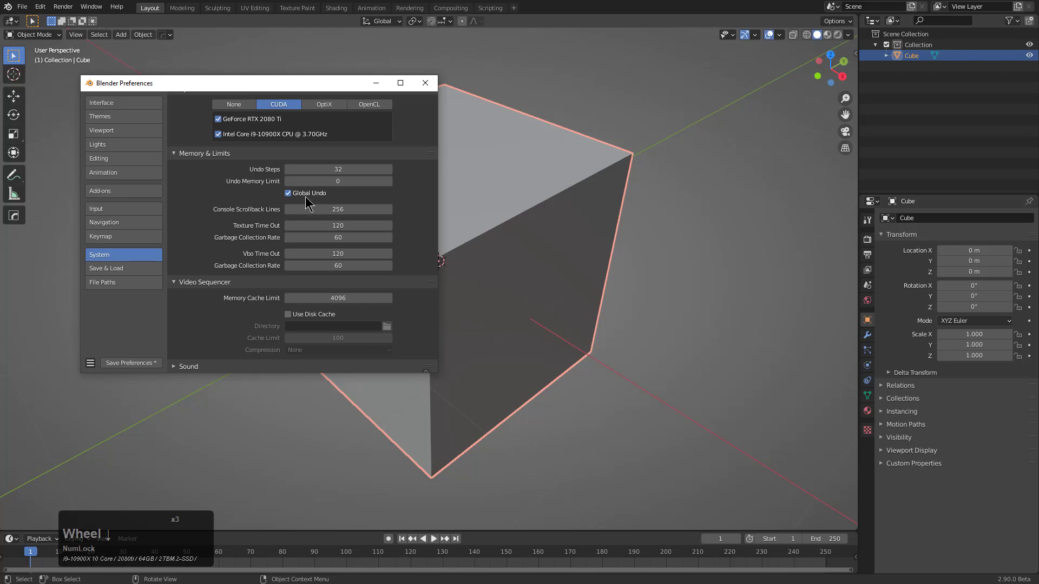
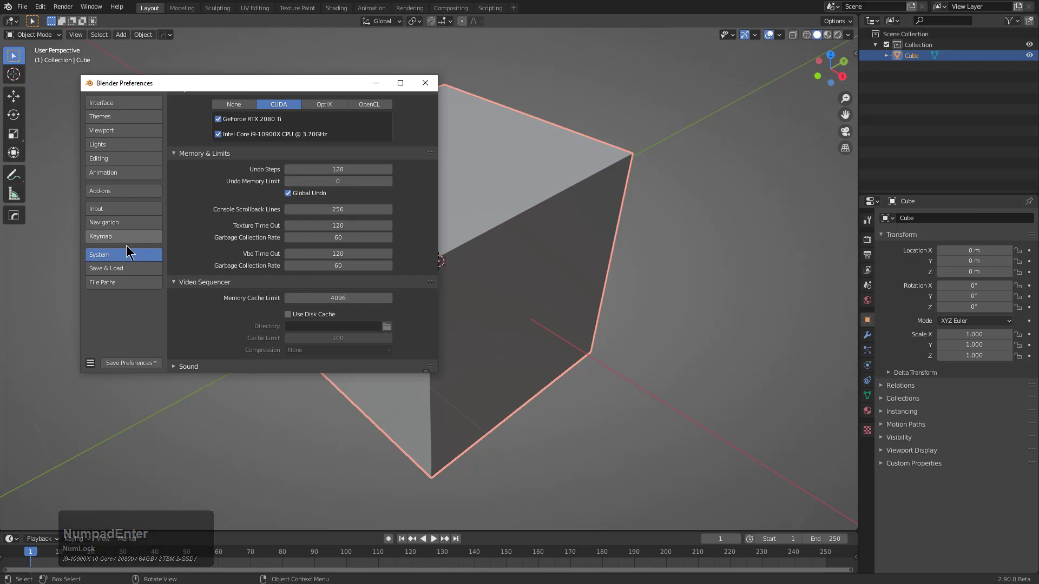
In Save & Load, enable Auto Run Python Scripts and Hide System Bookmarks
click(300, 118)
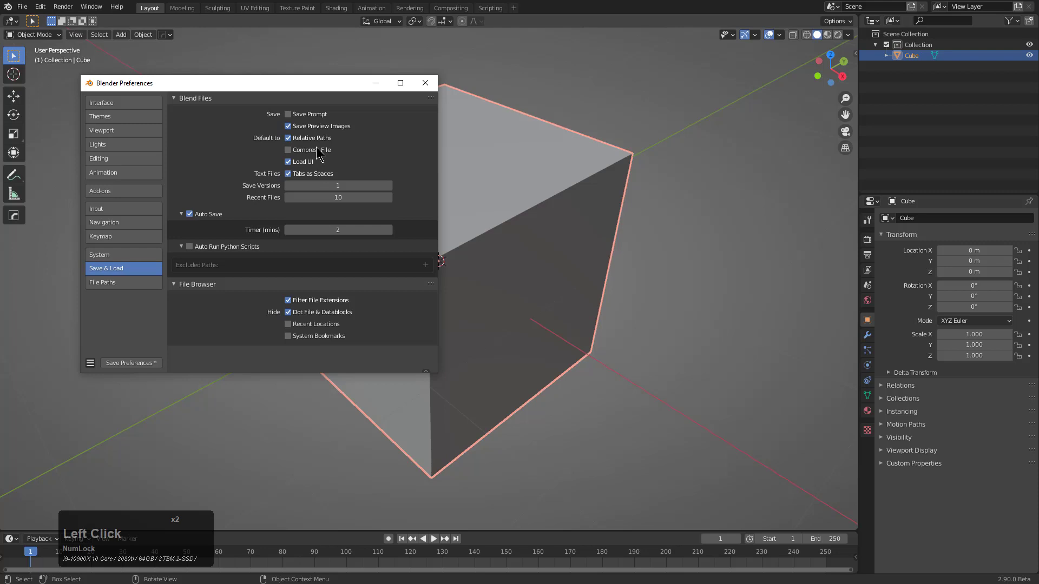
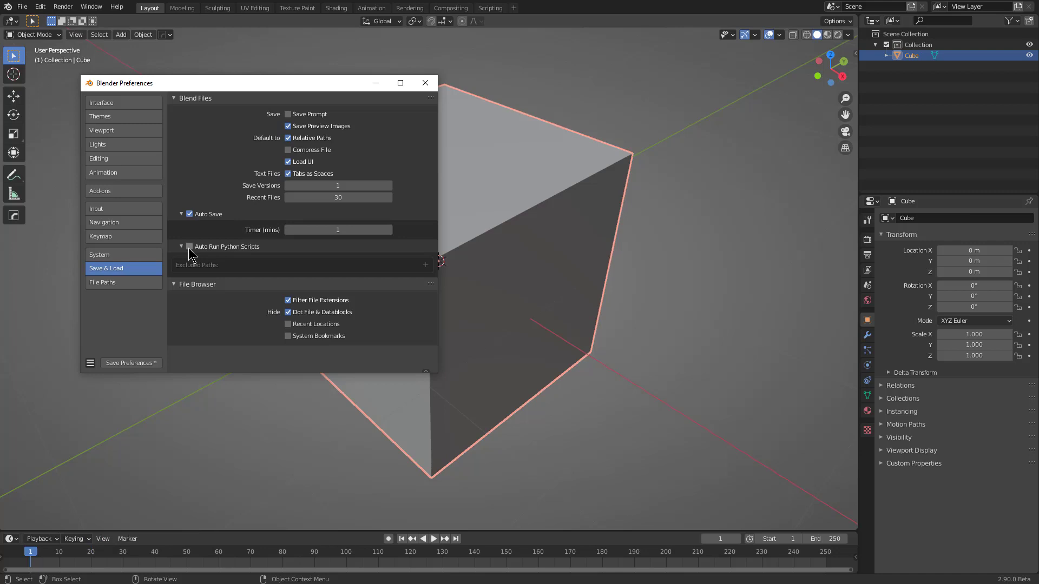
click(189, 253)
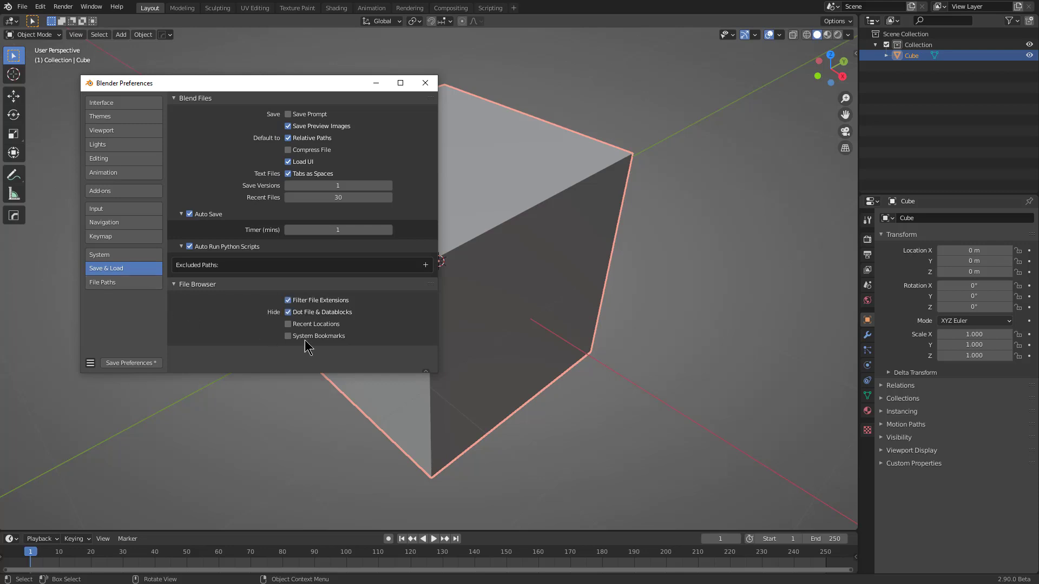
click(307, 340)
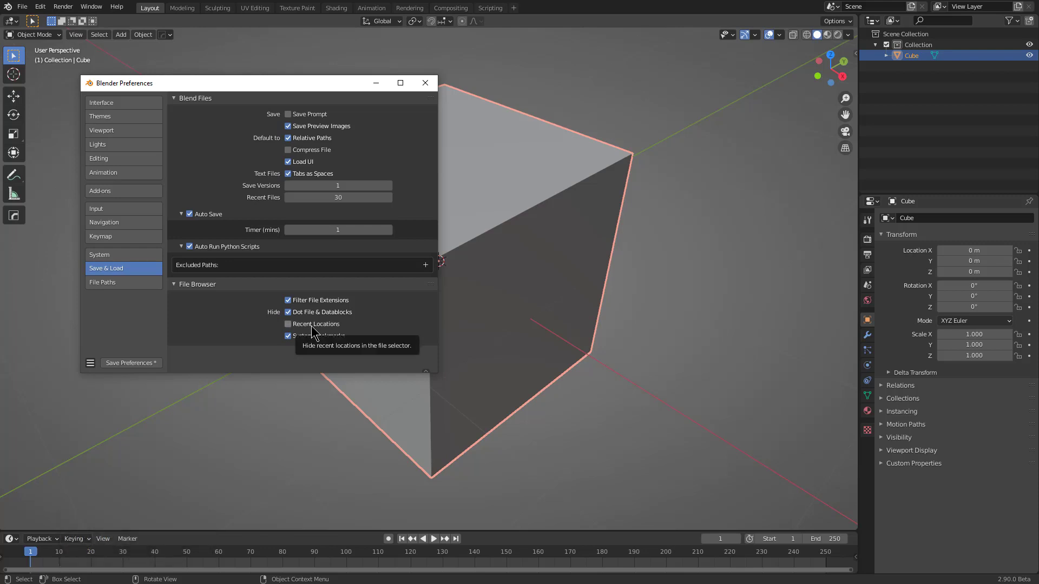
click(127, 286)
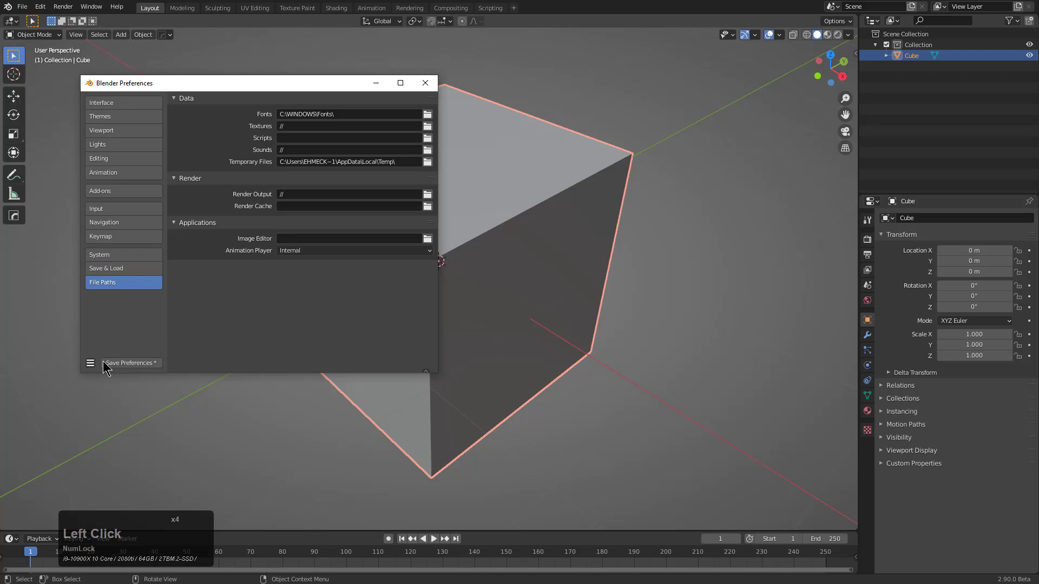
Save the changed preferences and close the Preferences window
click(115, 367)
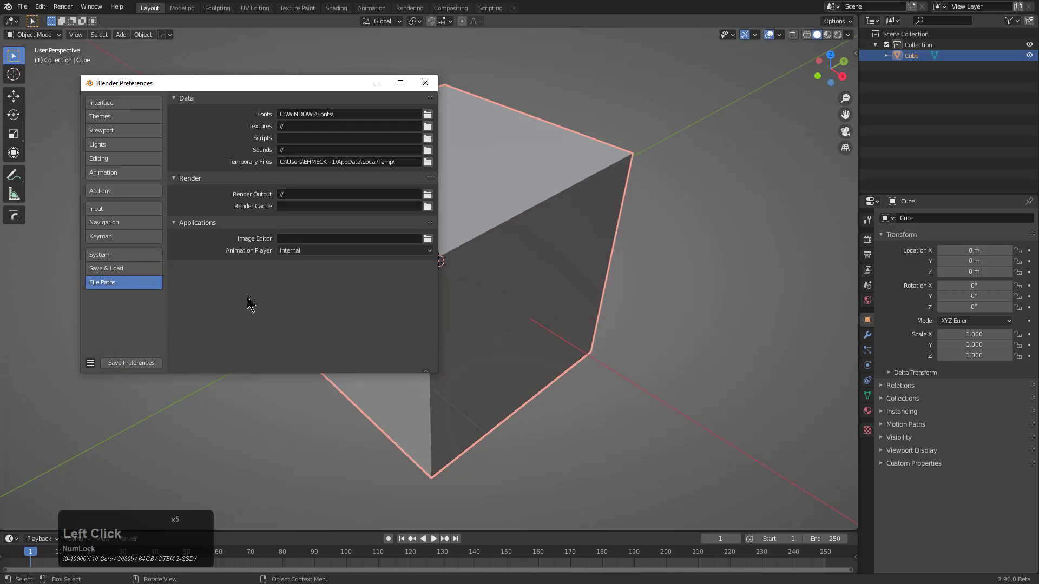
click(142, 360)
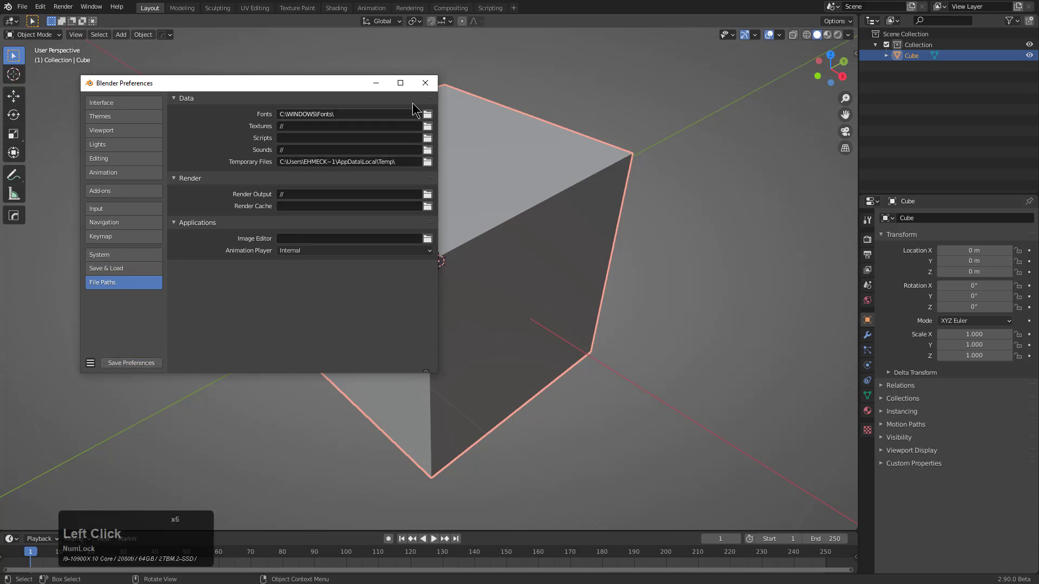
click(425, 87)
middle_click(443, 196)
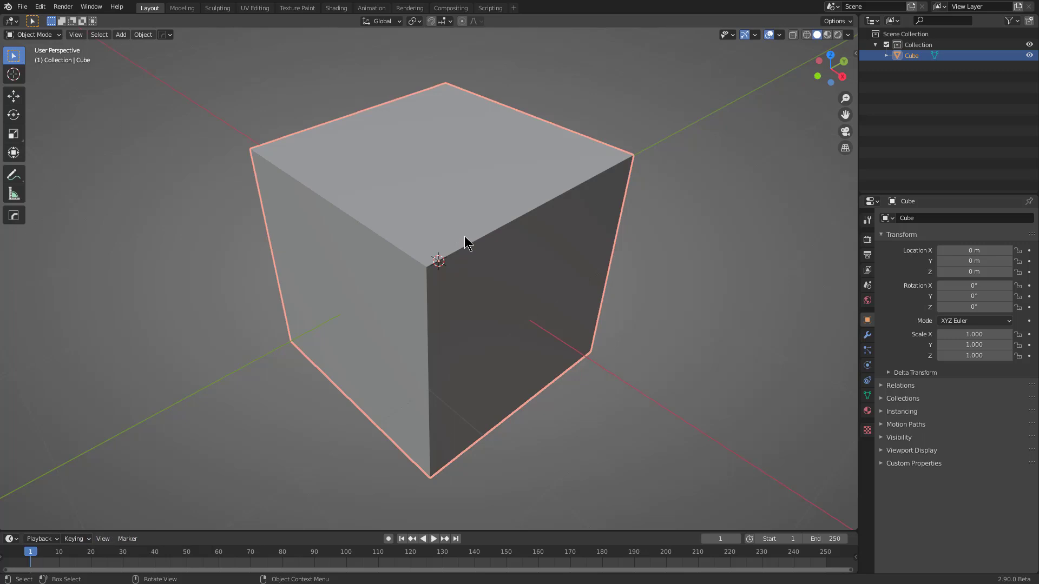
middle_click(475, 235)
key(alt+v)
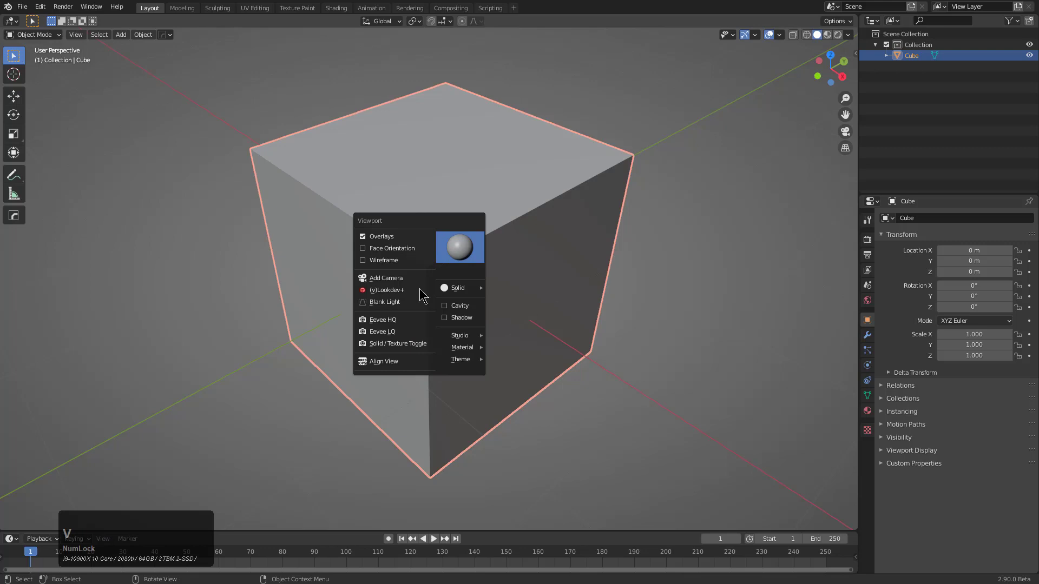
click(397, 323)
click(28, 12)
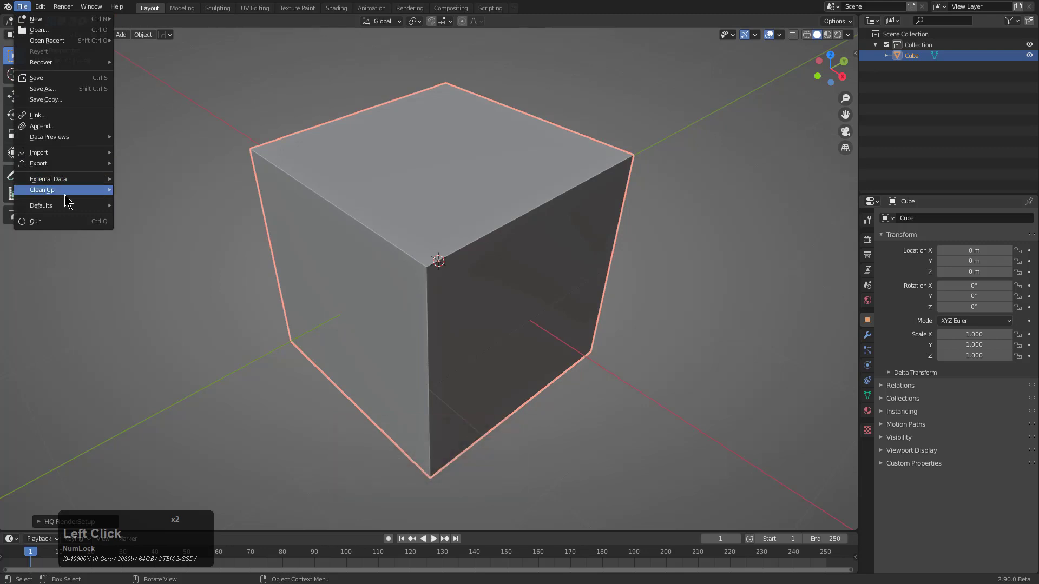
click(145, 210)
click(144, 210)
middle_click(400, 204)
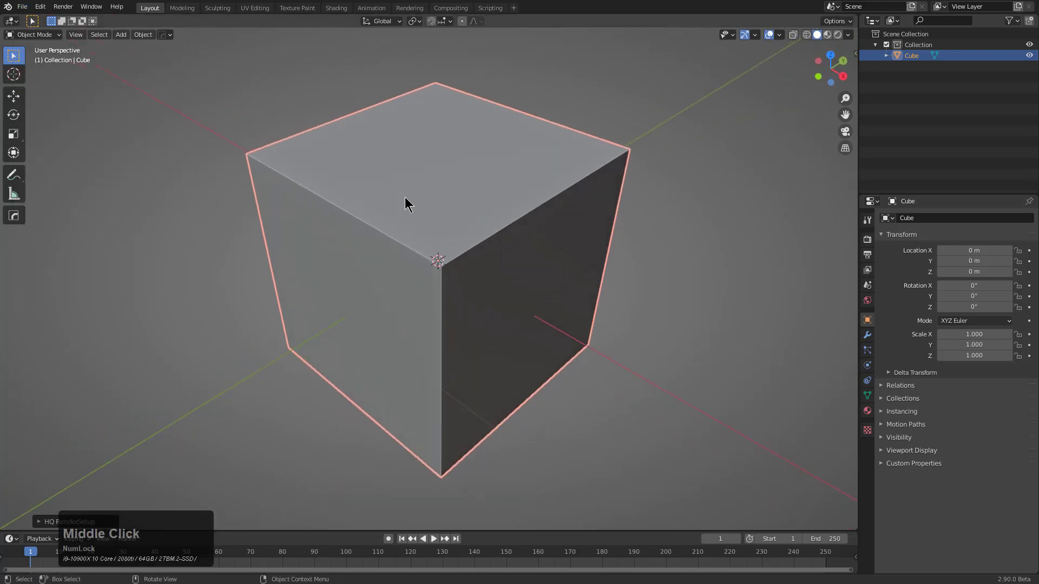
Start a new General file and apply the Eevee LQ then Eevee HQ viewport preset via Alt+V
key(ctrl+n)
key(Return)
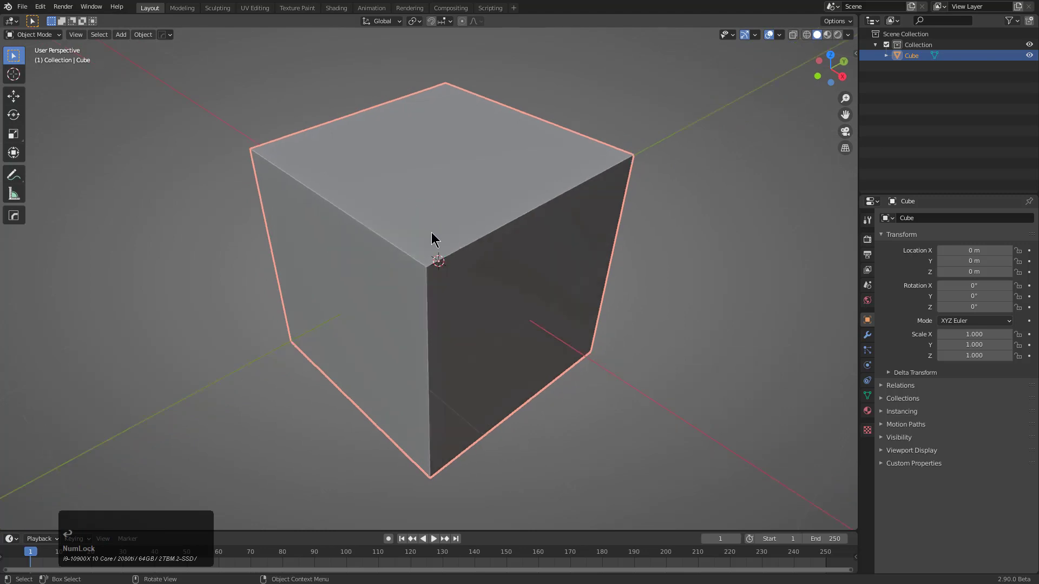
scroll(up, 3)
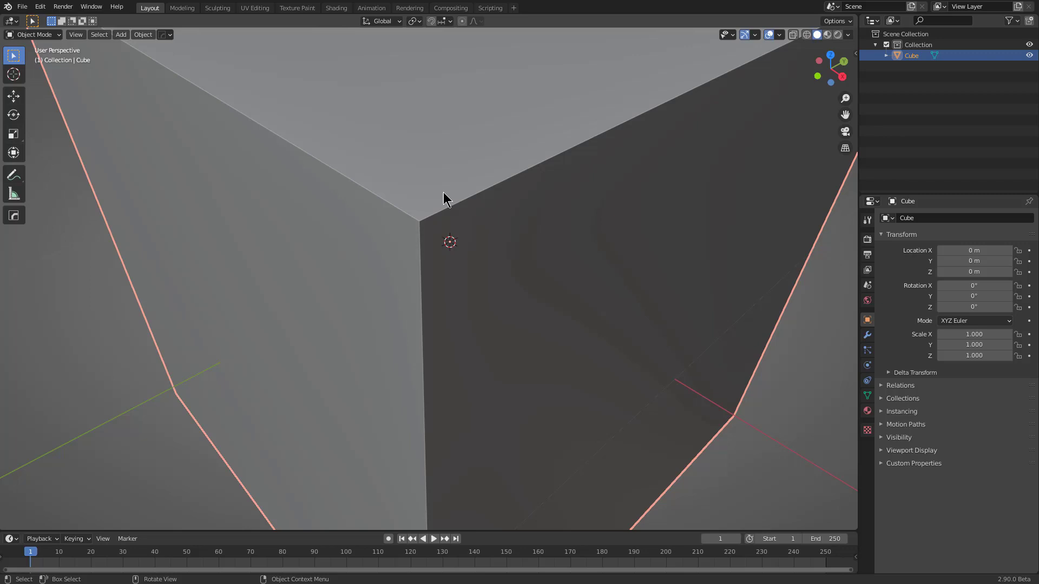
scroll(up, 3)
key(alt+v)
click(437, 207)
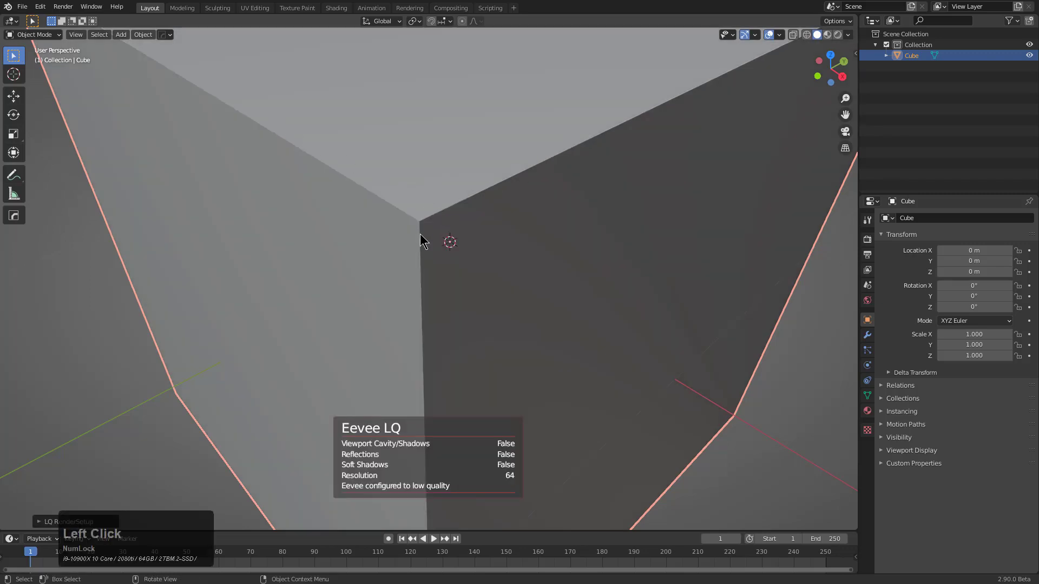
key(alt+v)
click(416, 224)
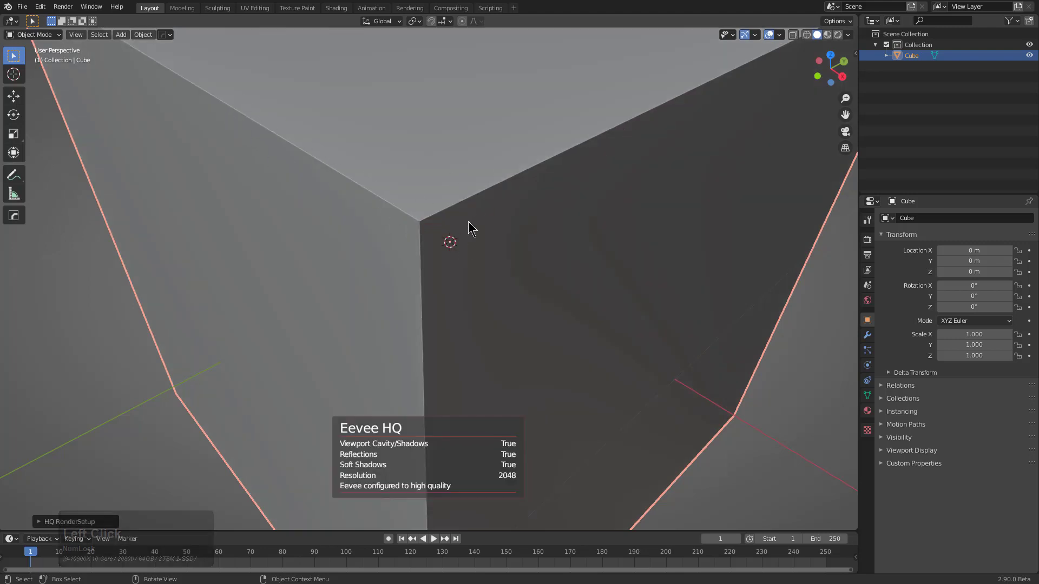
Orbit and zoom around the cube to inspect it under the Eevee HQ settings
scroll(down, 3)
middle_click(499, 286)
scroll(down, 3)
scroll(up, 3)
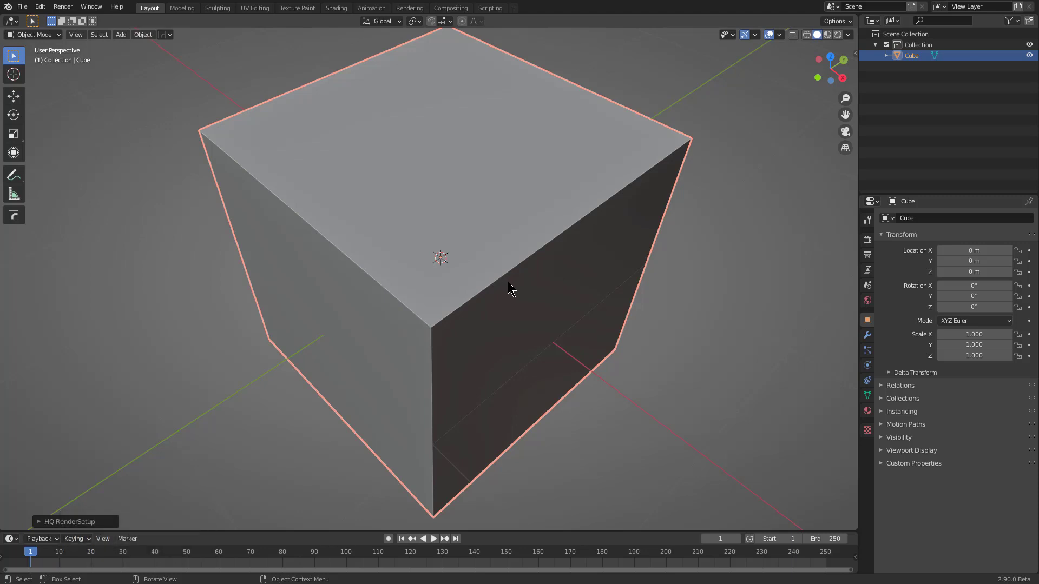
middle_click(501, 277)
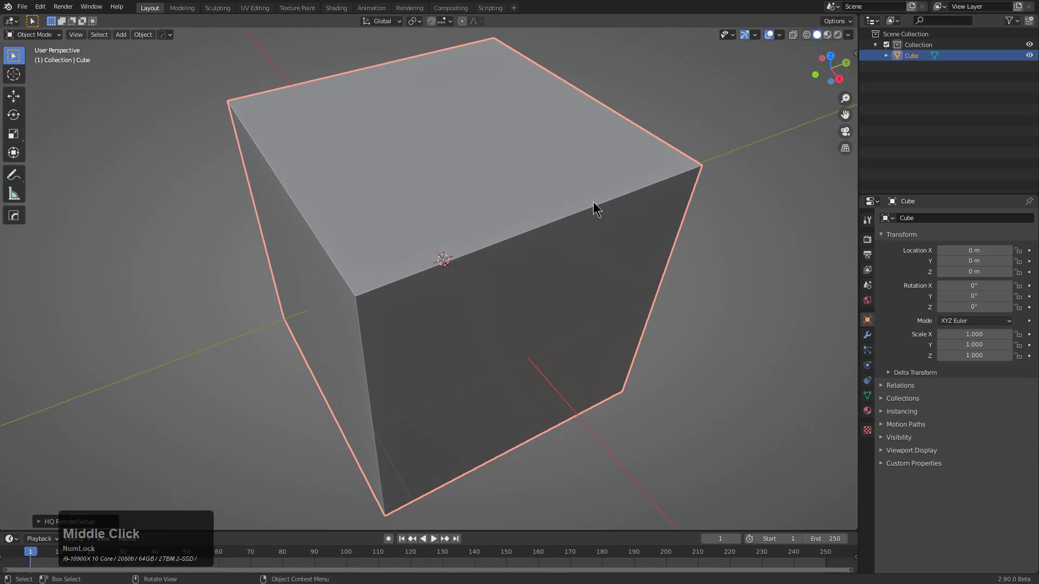
middle_click(560, 236)
scroll(up, 3)
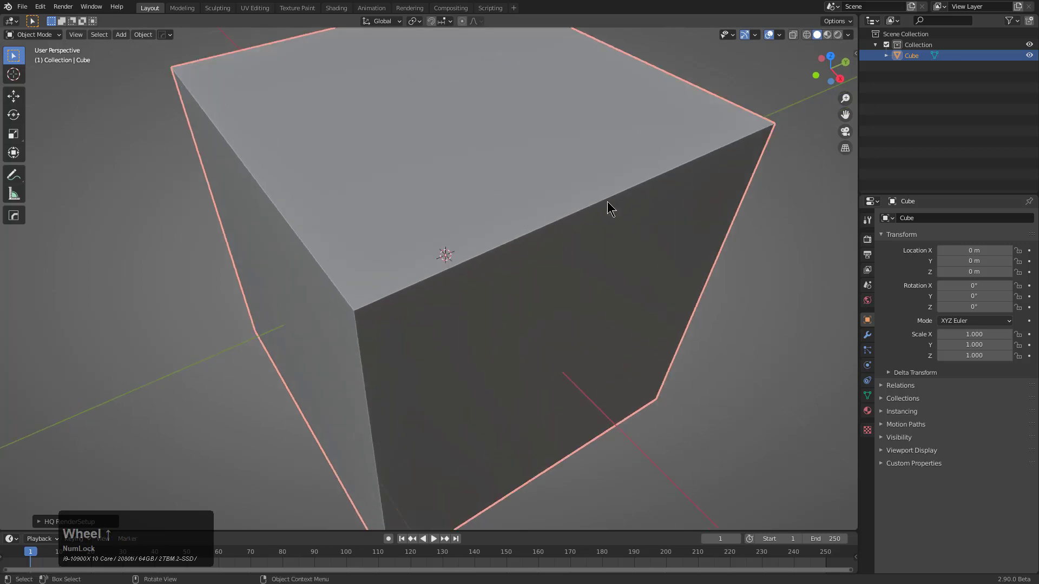
scroll(down, 3)
scroll(up, 3)
middle_click(539, 290)
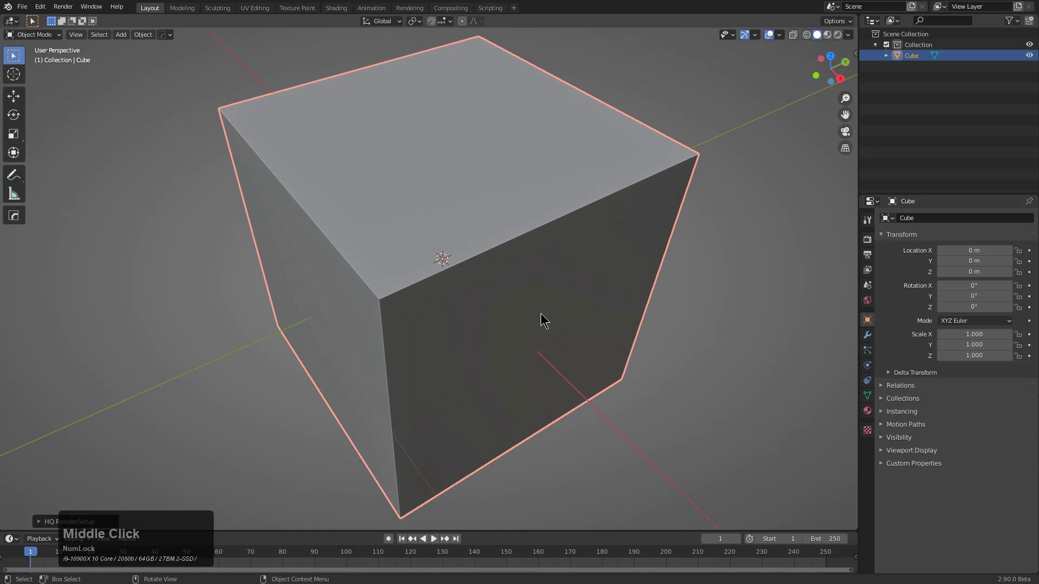